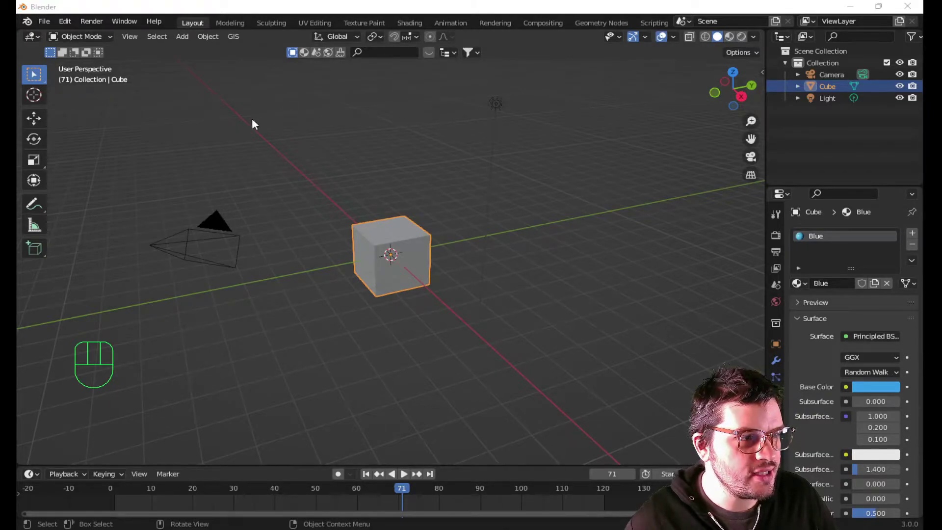
# Delete the default camera and light, leaving only the cube in the scene.
pyautogui.moveTo(515, 127); pyautogui.dragTo(539, 144)
pyautogui.press('Delete')
pyautogui.click(95, 196)
pyautogui.press('Delete')
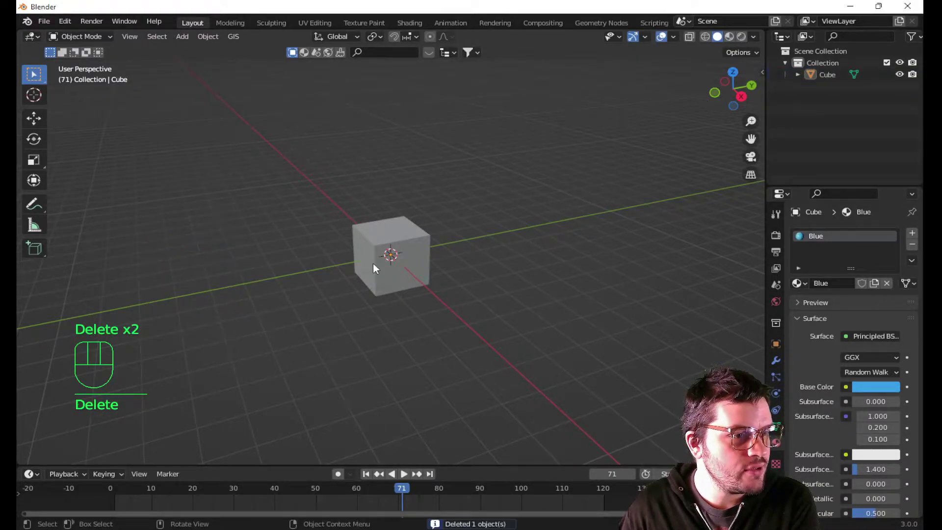
# From front view, scale the cube wider along X and taller along Z into an upright block.
pyautogui.click(390, 262)
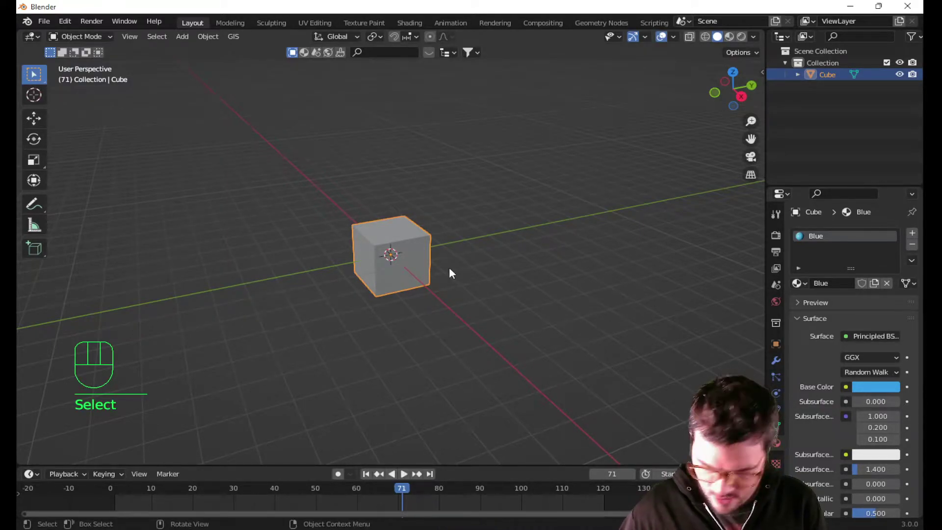
pyautogui.press('KP_1')
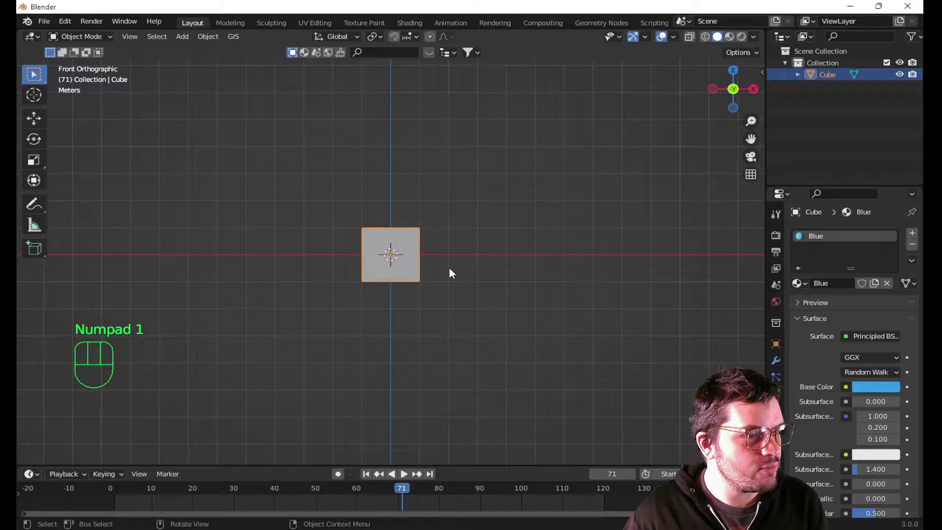
pyautogui.press('s')
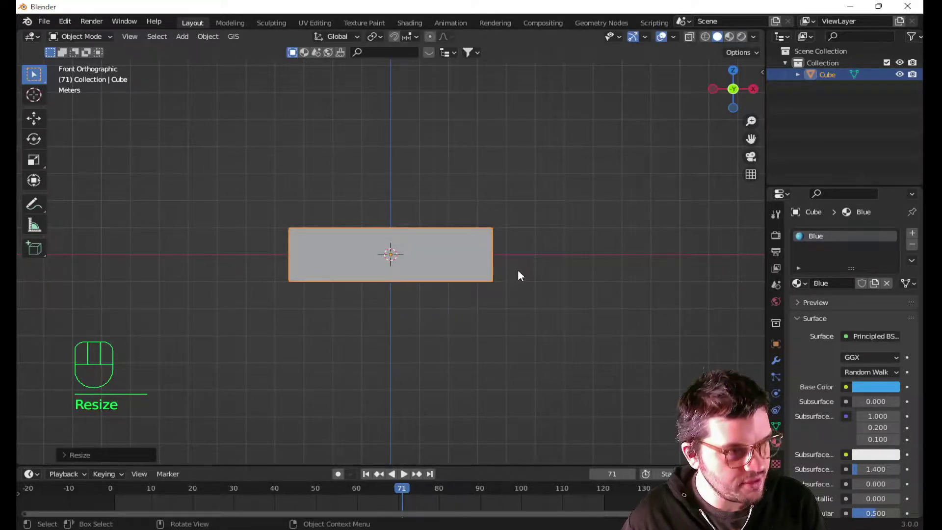
pyautogui.press('s')
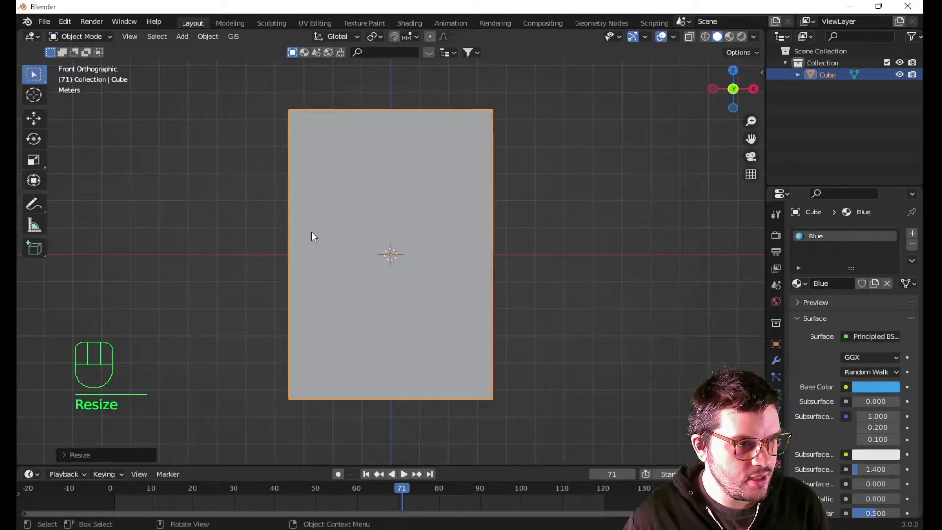
# Orbit around the tall block to inspect it in perspective and from above.
pyautogui.moveTo(365, 218); pyautogui.dragTo(246, 206)
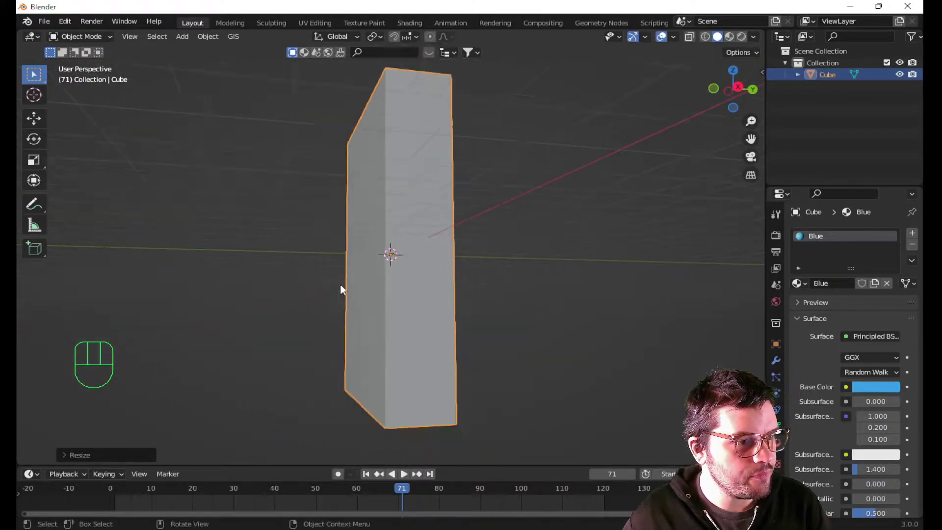
pyautogui.moveTo(476, 296); pyautogui.dragTo(467, 322)
pyautogui.moveTo(399, 332); pyautogui.dragTo(494, 370)
pyautogui.moveTo(443, 258); pyautogui.dragTo(462, 220)
# Enter Edit Mode and start a loop cut (Ctrl+R) for horizontal edge loops across the block.
pyautogui.press('Tab')
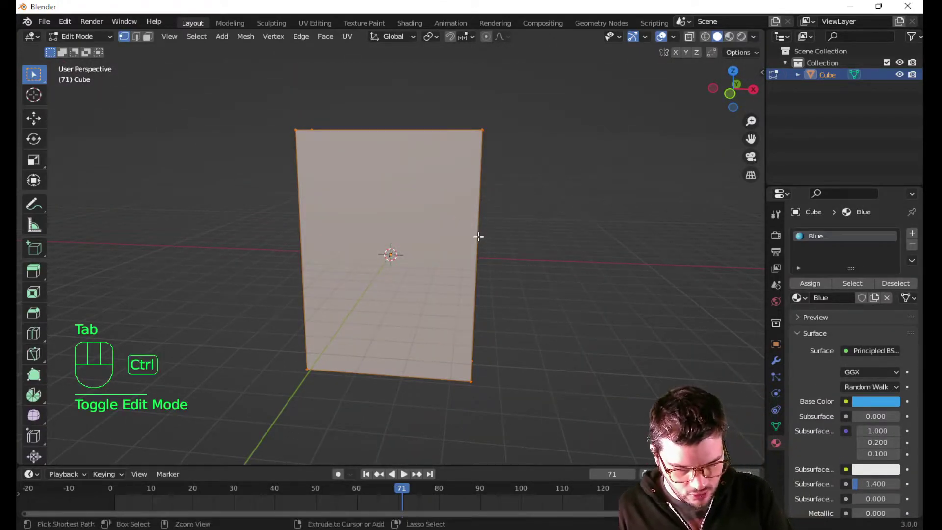
pyautogui.press('ctrl+r')
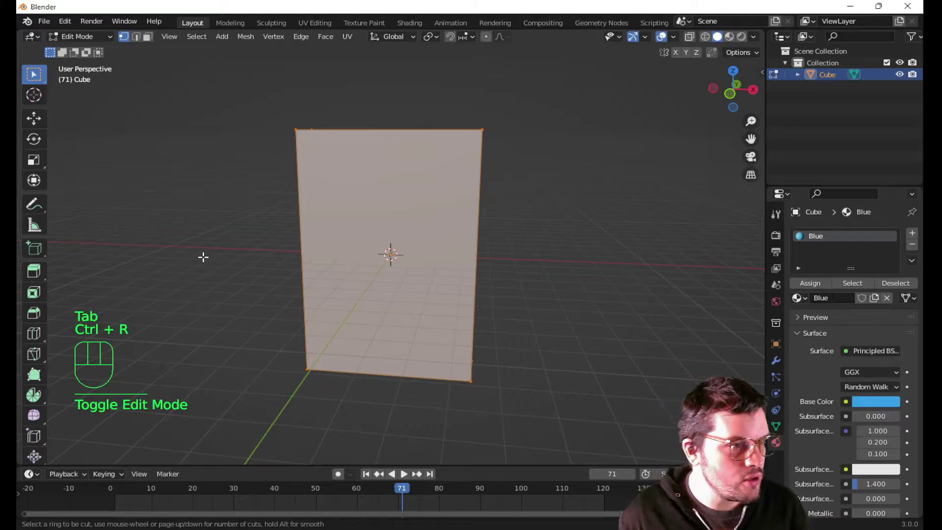
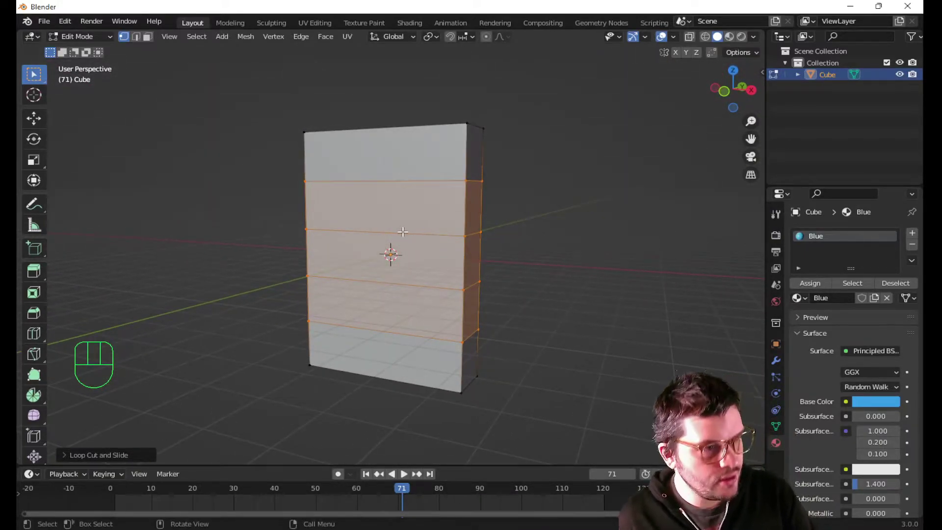
# Switch to face select mode to pick the block's front faces.
pyautogui.press('3')
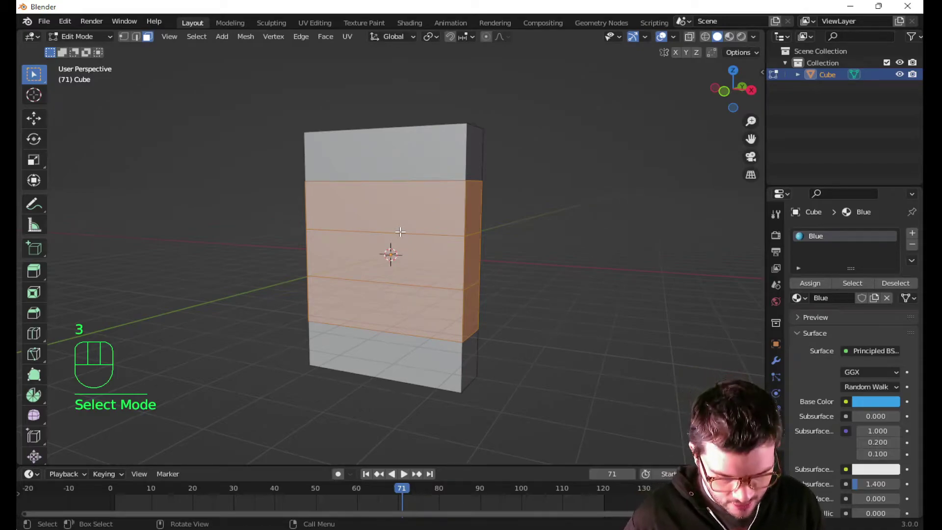
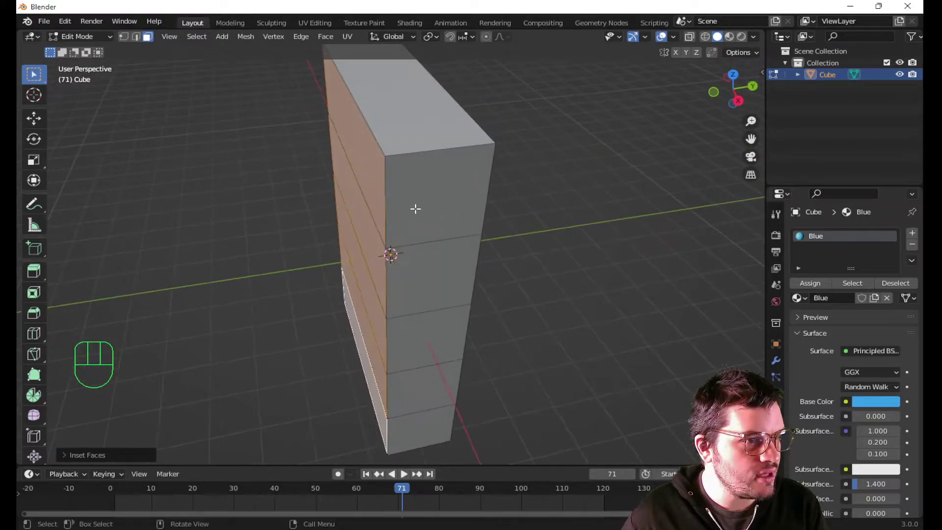
# Extrude the five front faces inward to form shelf cavities, then target their back walls.
pyautogui.press('e')
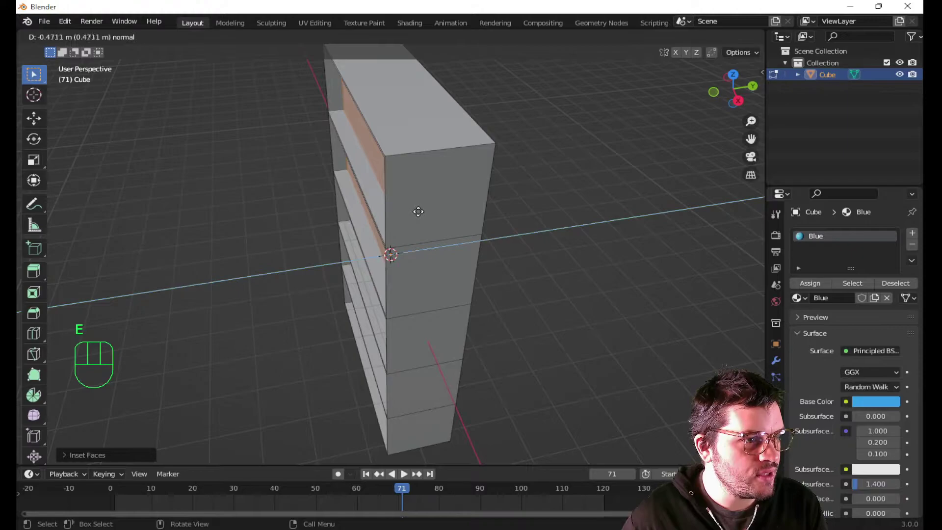
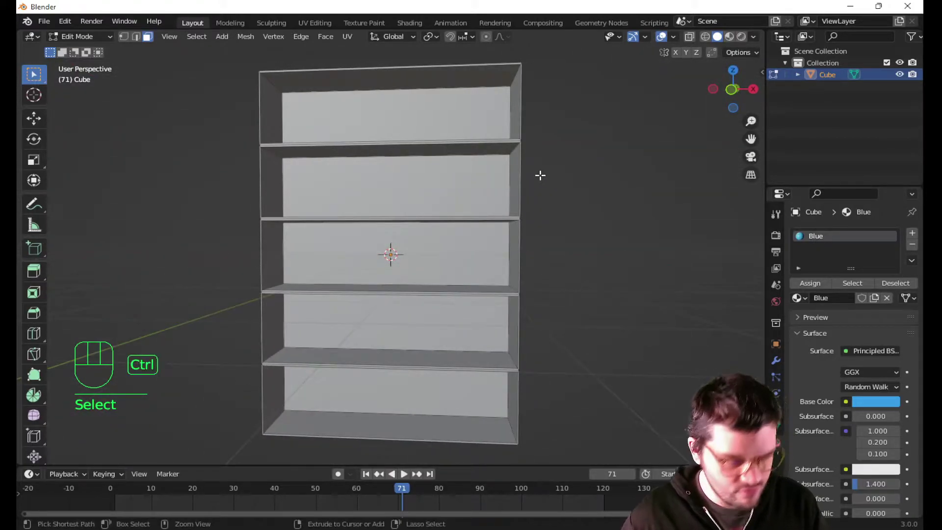
pyautogui.press('ctrl+z')
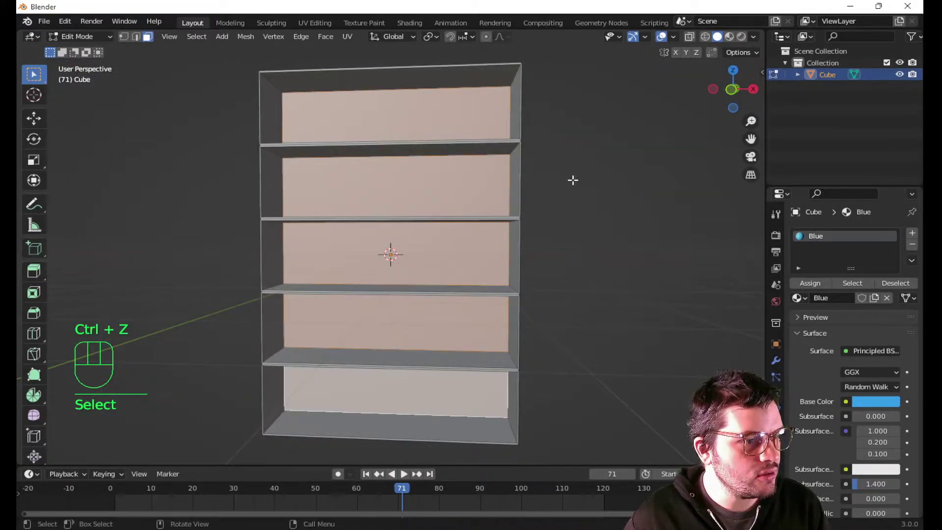
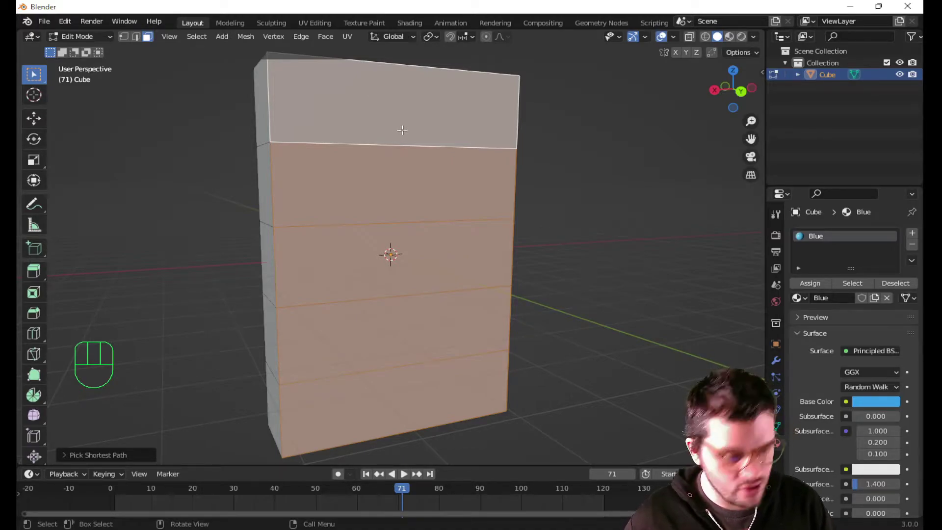
# Inset the cavity back faces slightly to form a rim.
pyautogui.press('i')
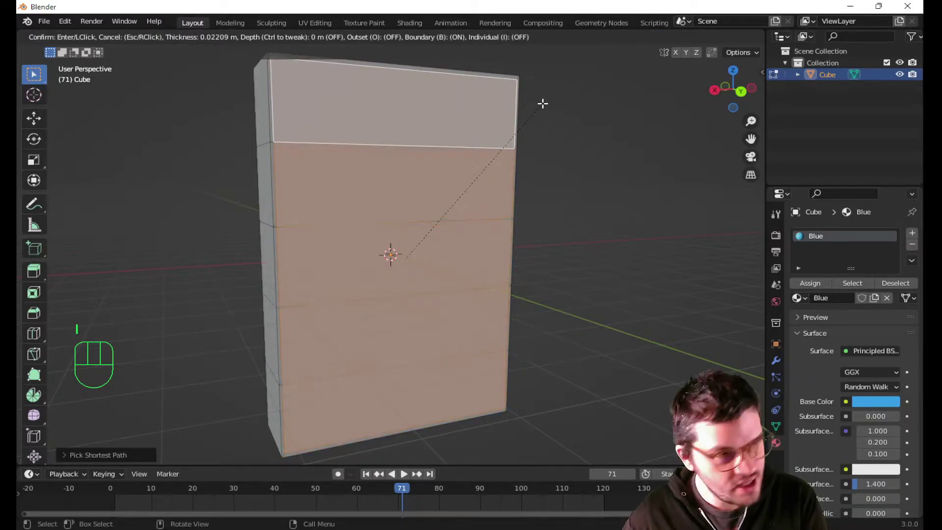
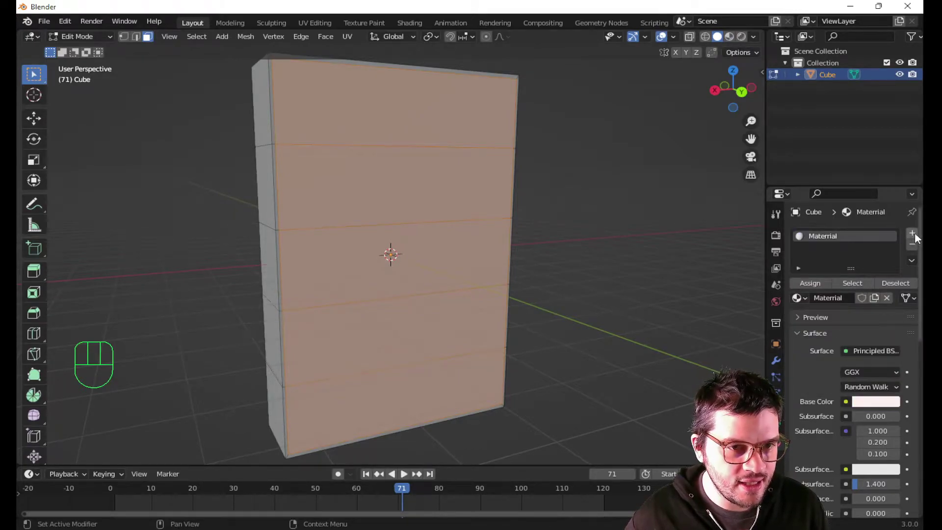
# Add a second material slot with a new cardboard material, assign it to the back faces, and start the wood base colour.
pyautogui.click(919, 237)
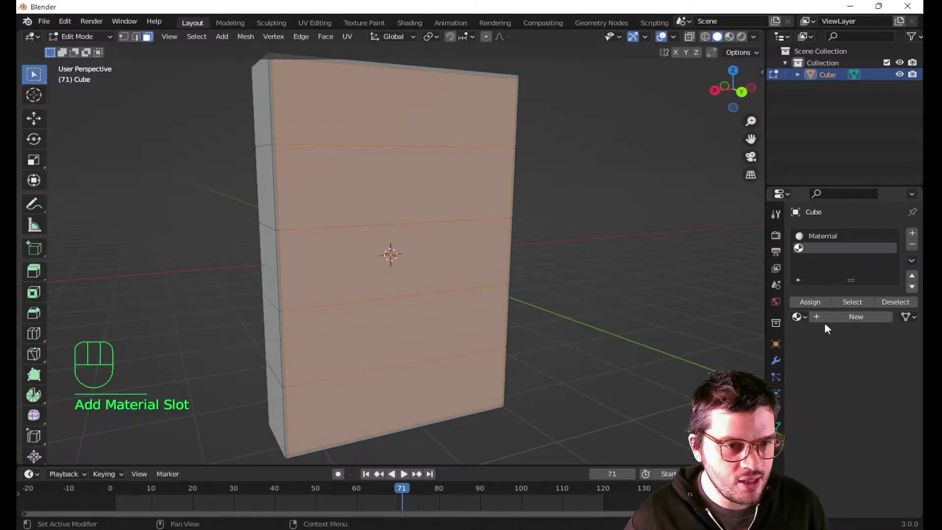
pyautogui.click(842, 323)
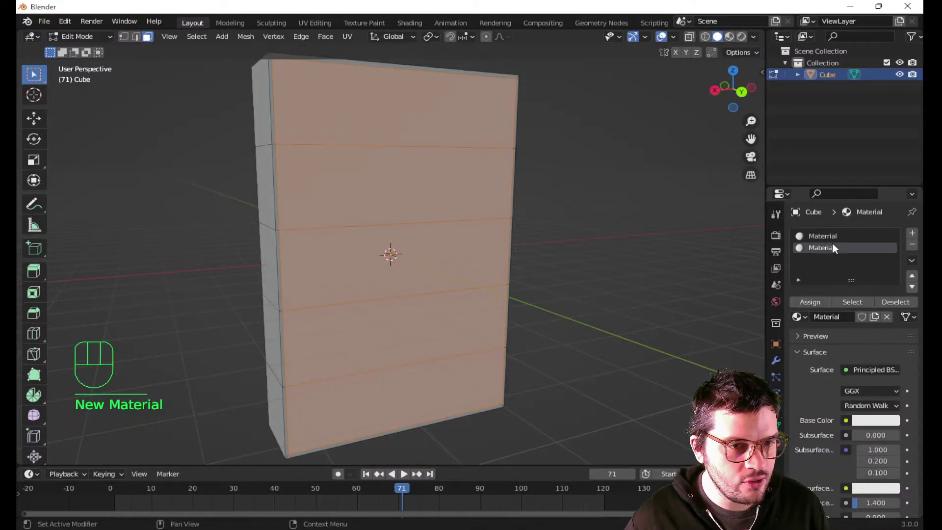
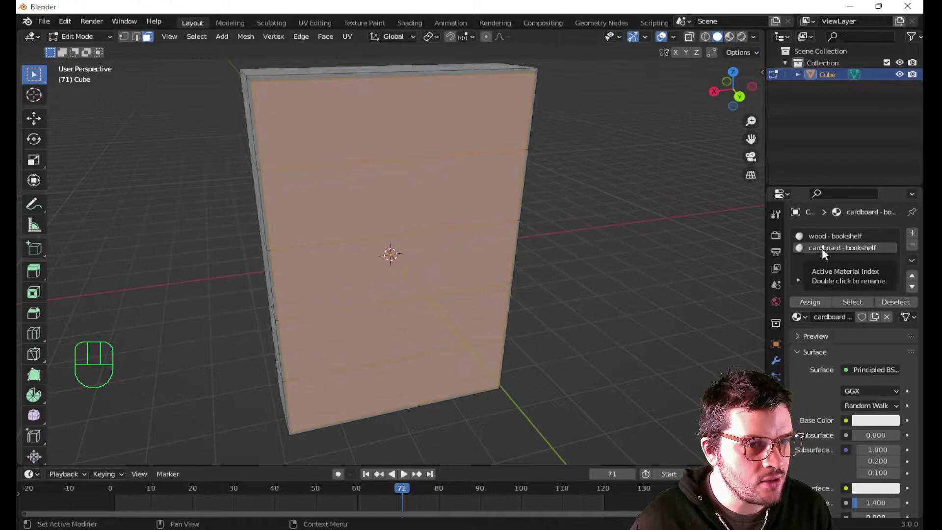
pyautogui.click(814, 304)
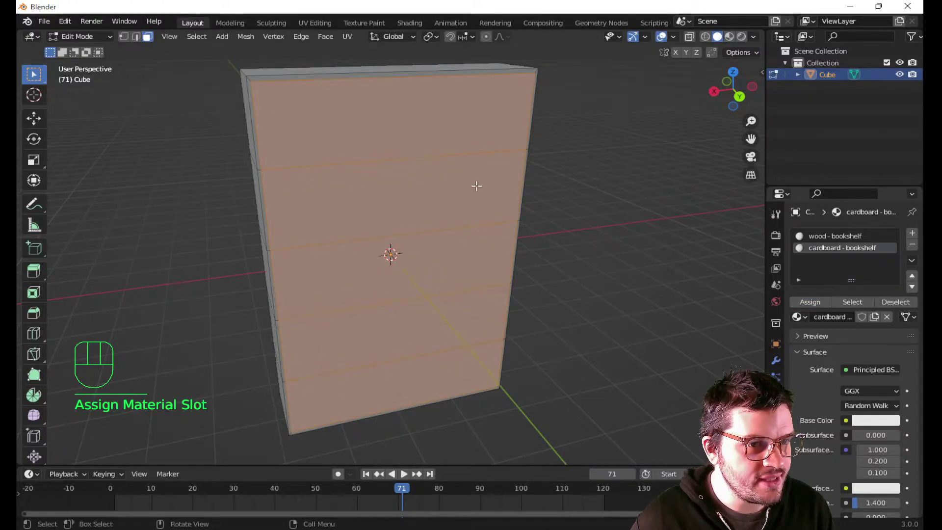
pyautogui.click(831, 238)
pyautogui.click(871, 425)
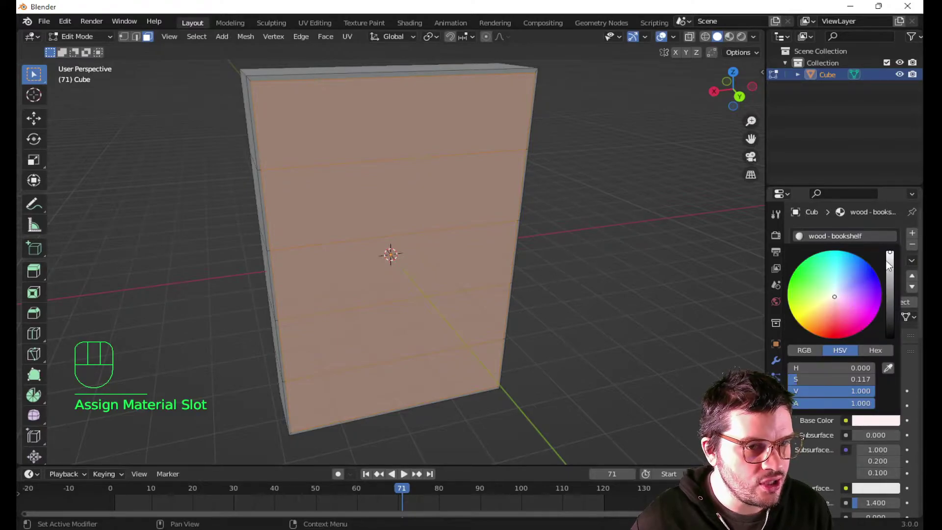
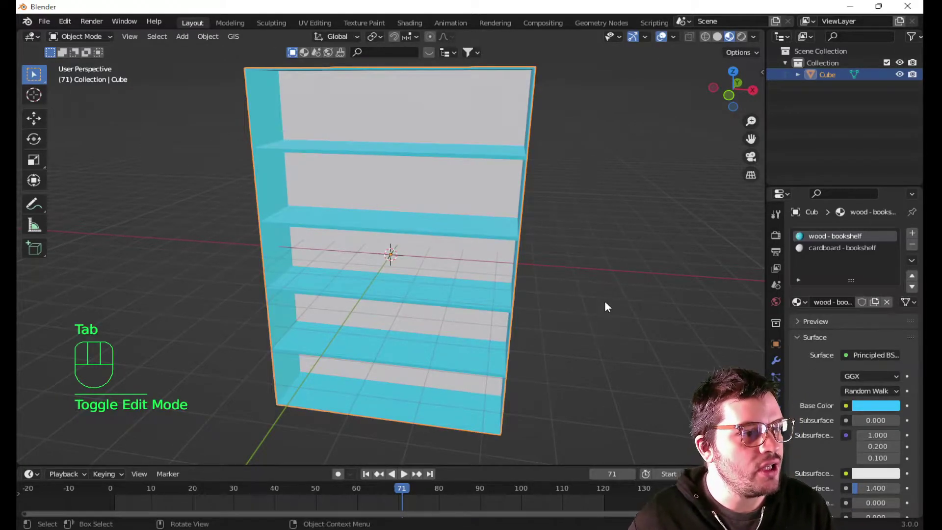
# Orbit around the finished two-material bookshelf to view it from several angles and above.
pyautogui.moveTo(584, 180); pyautogui.dragTo(592, 217)
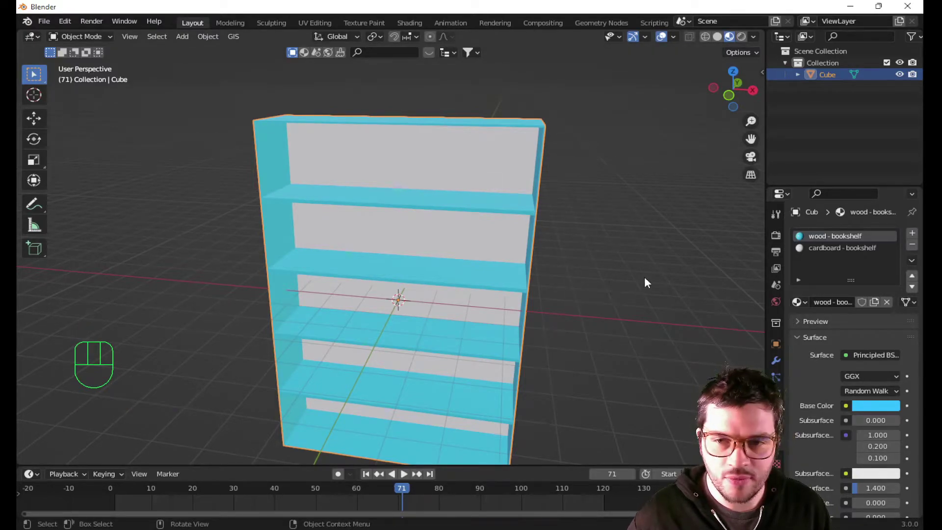
pyautogui.moveTo(526, 244); pyautogui.dragTo(442, 256)
pyautogui.moveTo(228, 193); pyautogui.dragTo(277, 190)
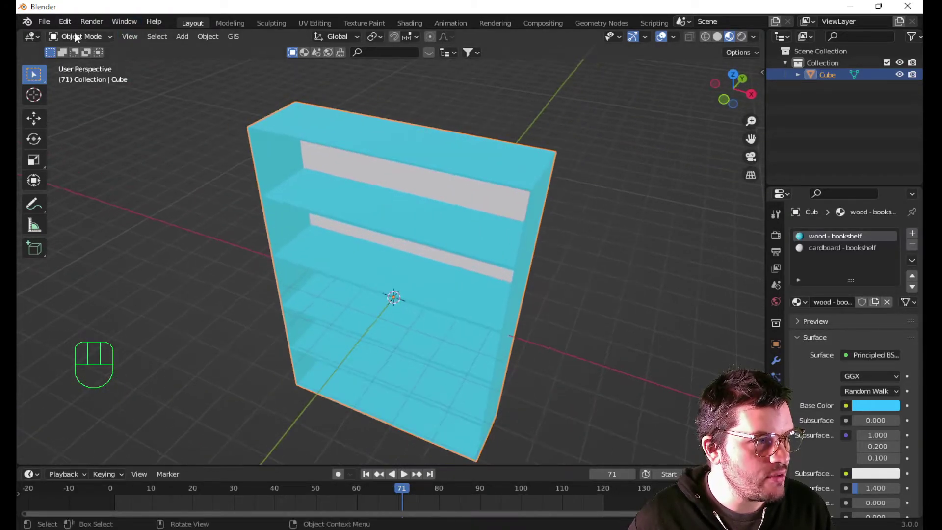